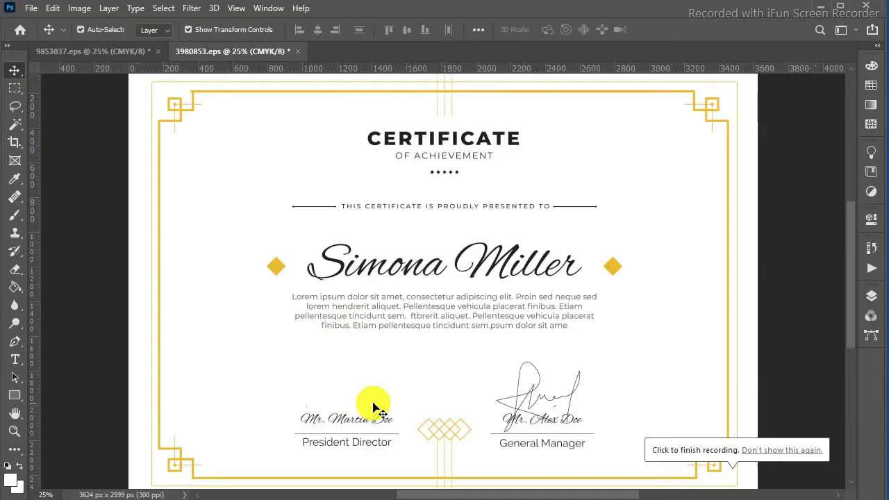
Switch to the 9853037.eps scanned signature sheet document
left_click(393, 130)
Select the black signature on the sheet, copy it and paste it into a new 641×329 px document
left_click_drag(373, 98, 437, 196)
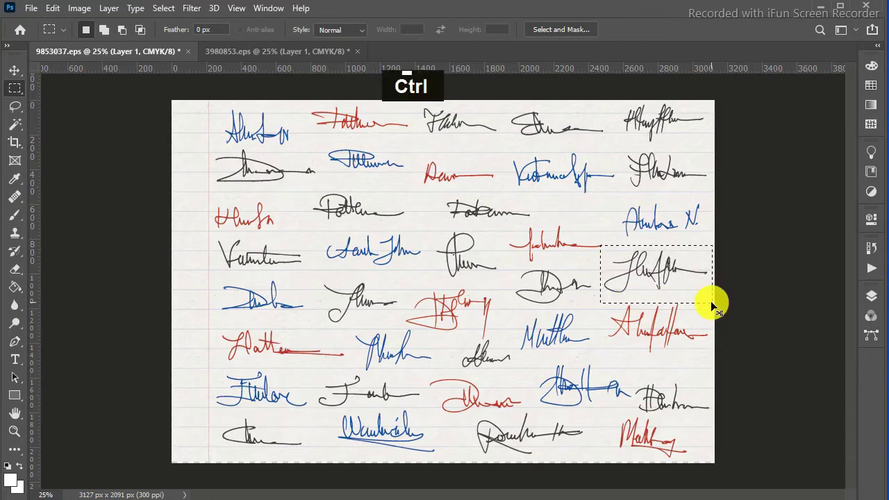
key("ctrl+c")
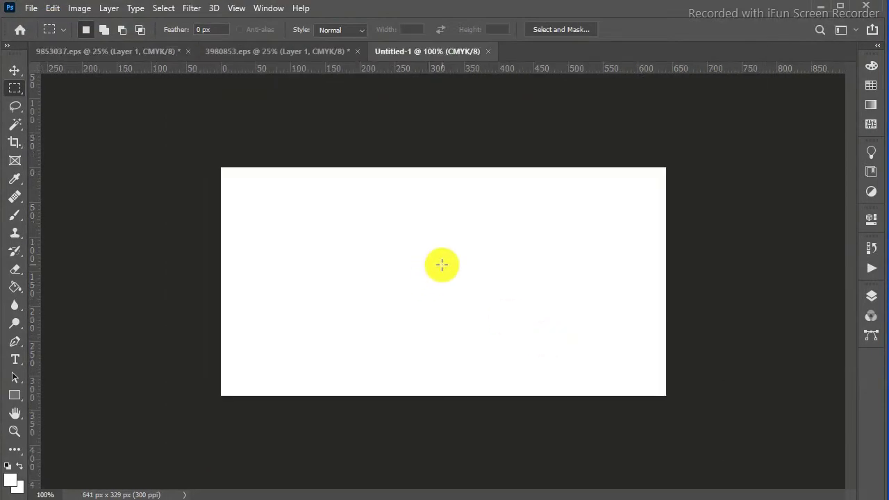
key("ctrl+v")
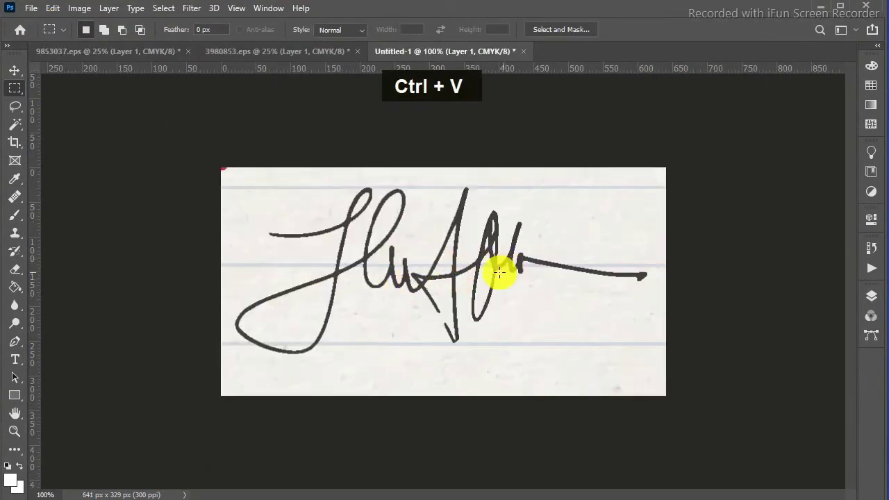
Delete the white Background layer, leaving only the pasted signature layer
left_click_drag(575, 174, 833, 485)
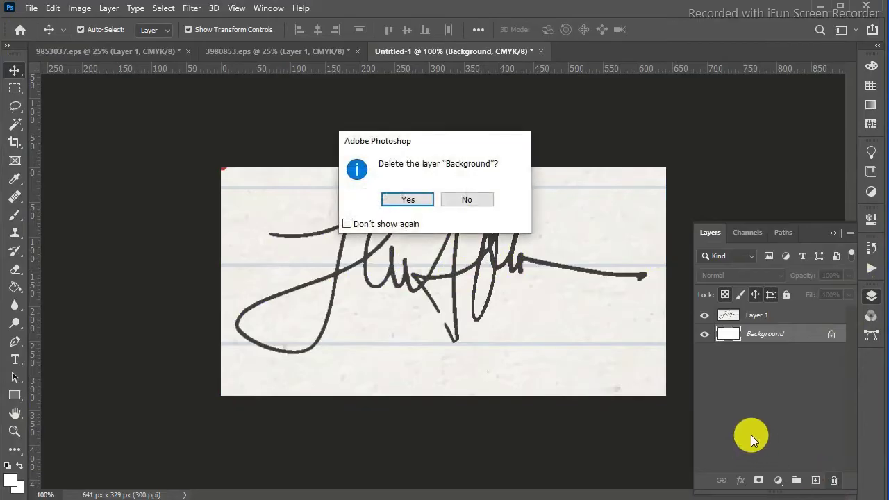
key("space")
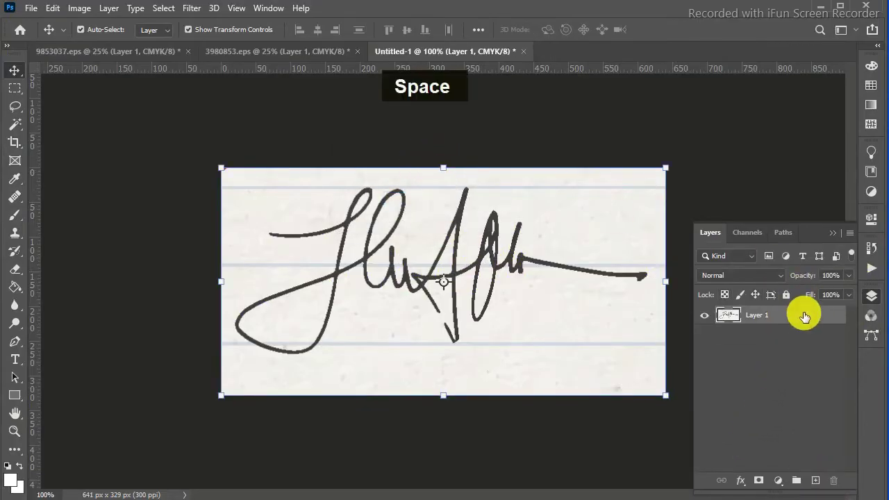
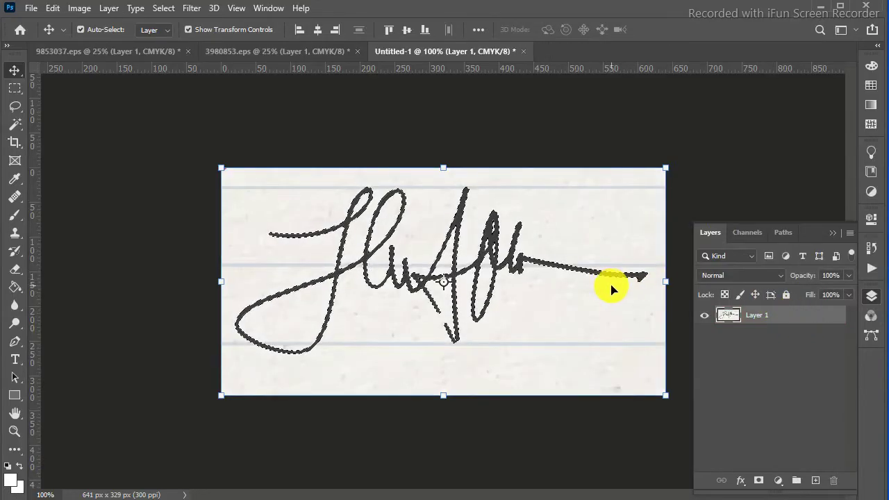
Erase the paper around the signature and begin scaling it on the certificate
key("Delete")
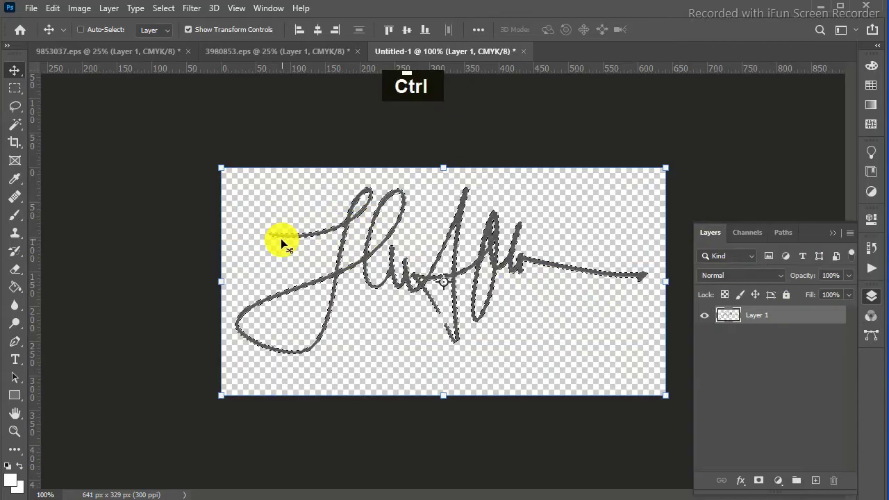
key("ctrl+d")
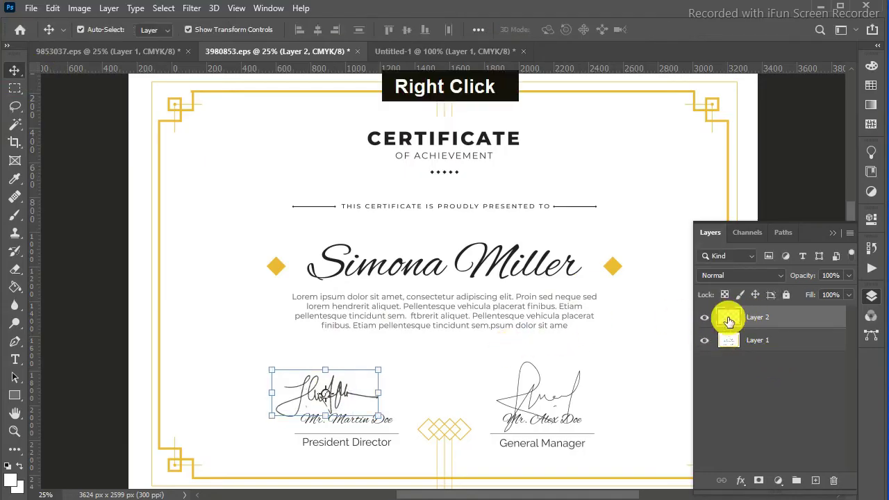
Clip the red Solid Color fill layer to the signature via Create Clipping Mask
right_click(728, 324)
right_click(728, 324)
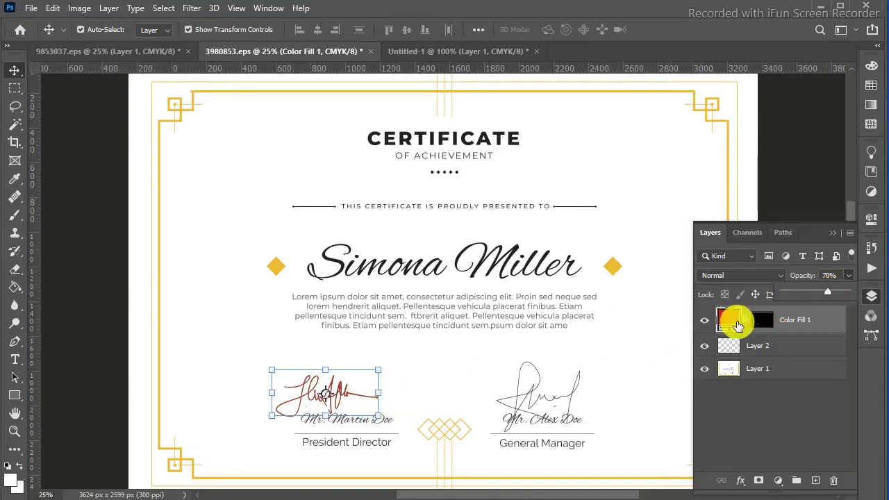
Adjust the fill to a darker reddish tone and merge it with the signature into one layer
double_click(735, 329)
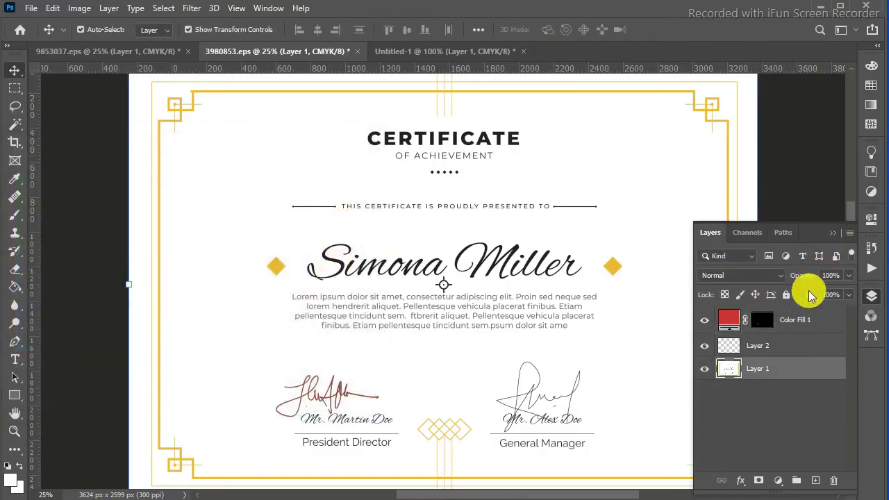
left_click(813, 349)
right_click(813, 350)
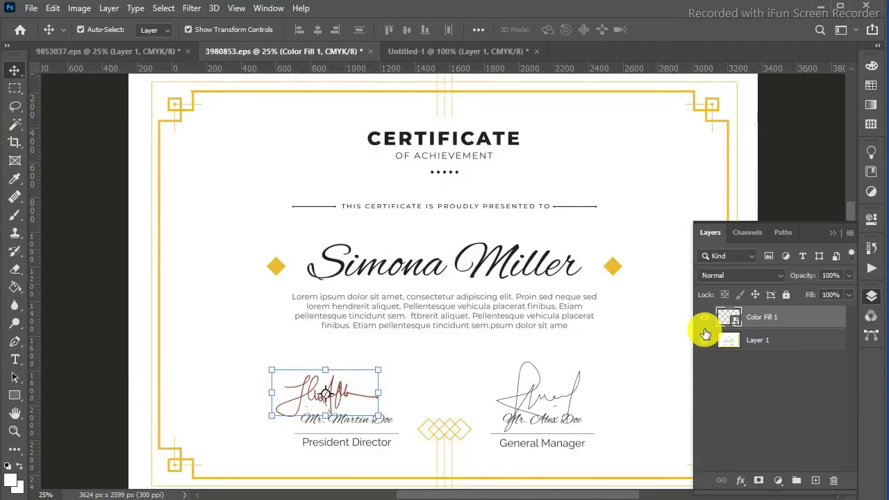
double_click(704, 324)
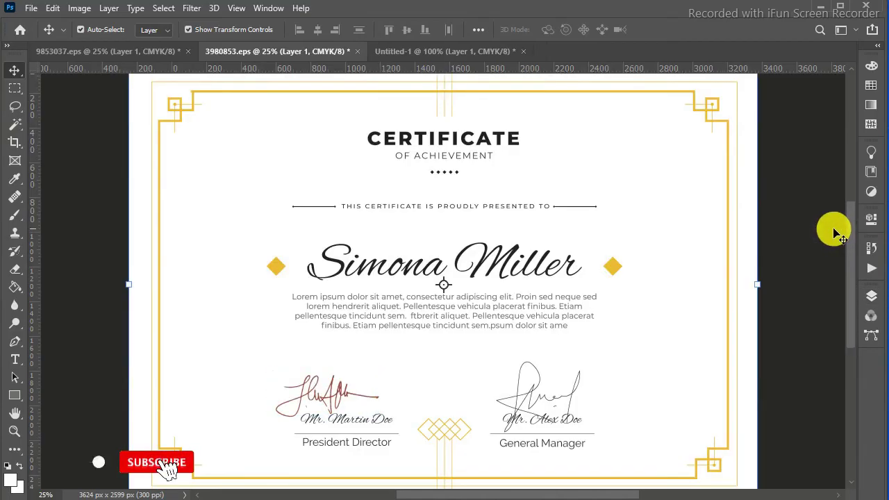
key("ctrl+=")
key("ctrl+=")
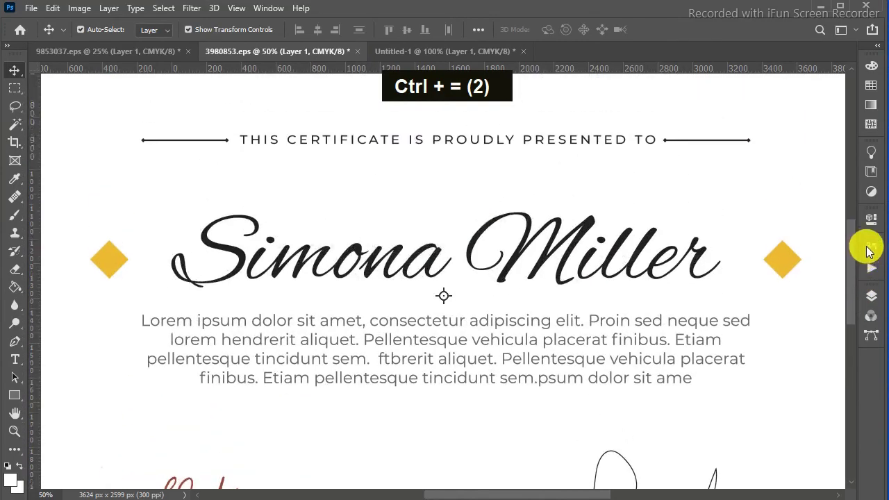
key("ctrl+-")
key("ctrl+-")
key("ctrl+-")
key("ctrl+=")
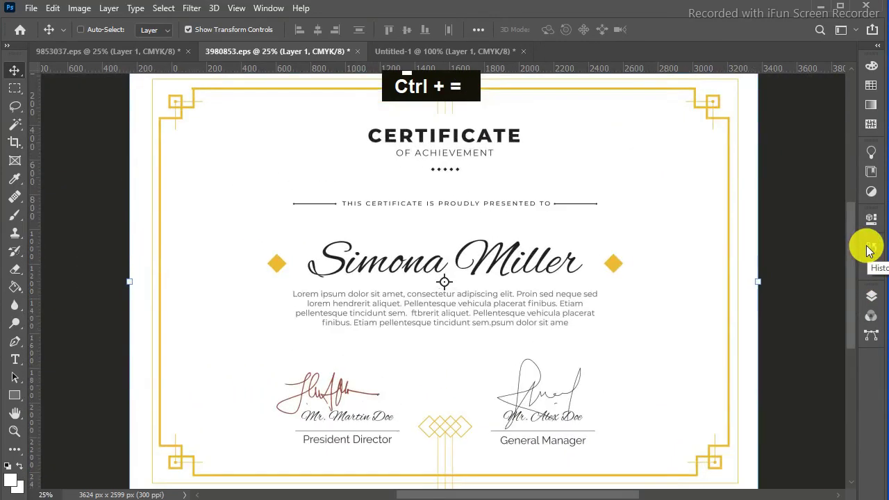